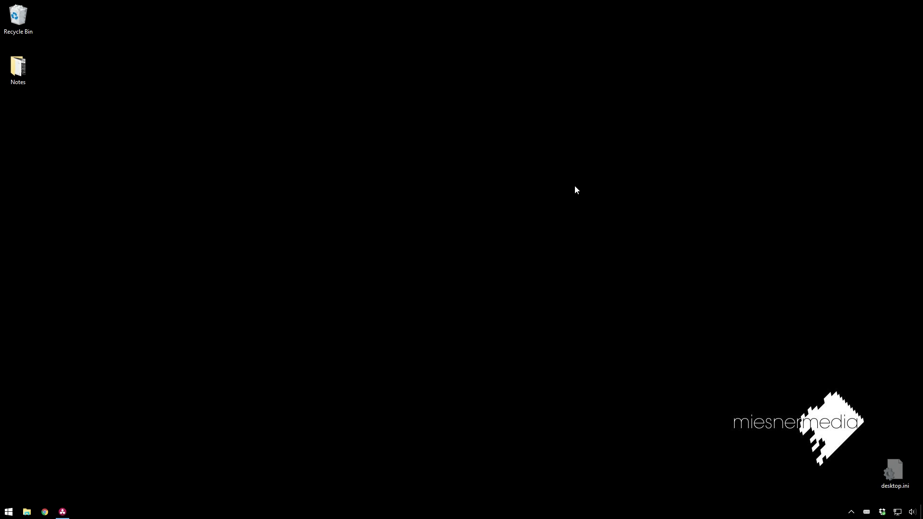
Step: Bring up the grading project and shift corrector node 01 left in the node graph
{"action": "left_click", "coordinate": [621, 150]}
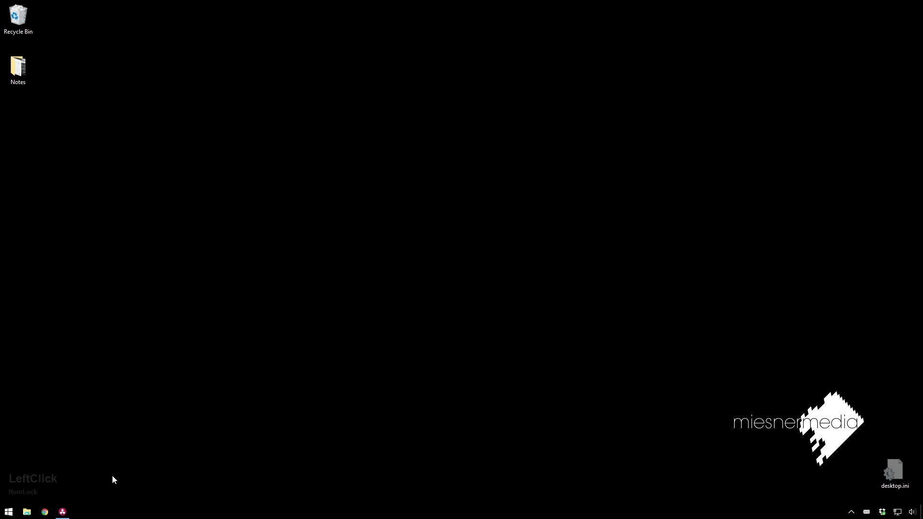
{"action": "left_click", "coordinate": [804, 425]}
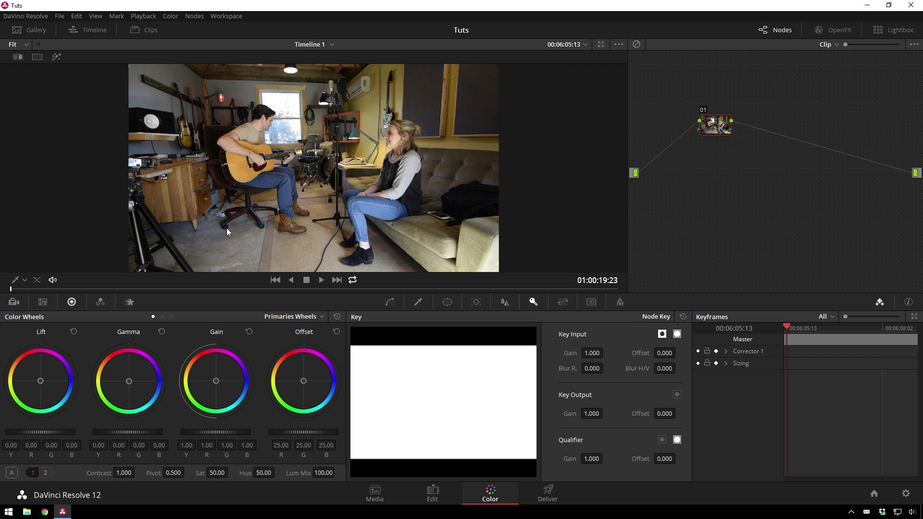
{"action": "left_click", "coordinate": [72, 296]}
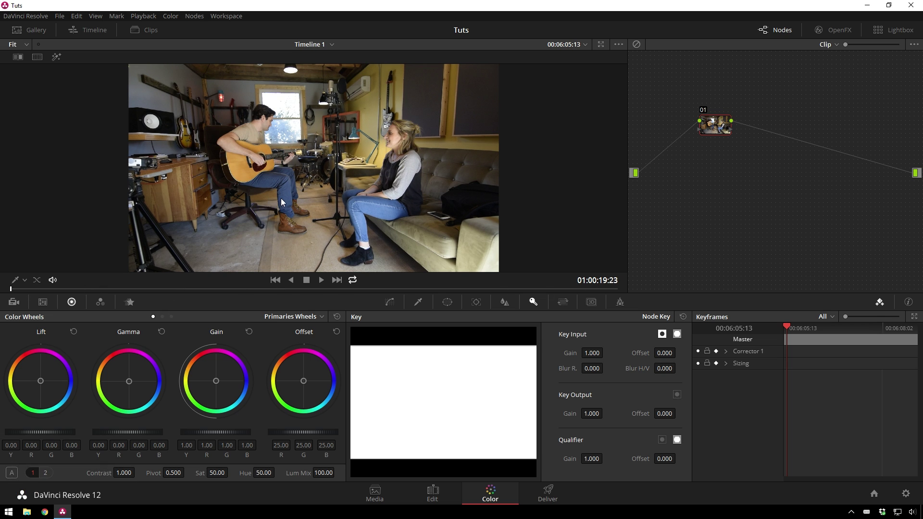
{"action": "left_click", "coordinate": [721, 129]}
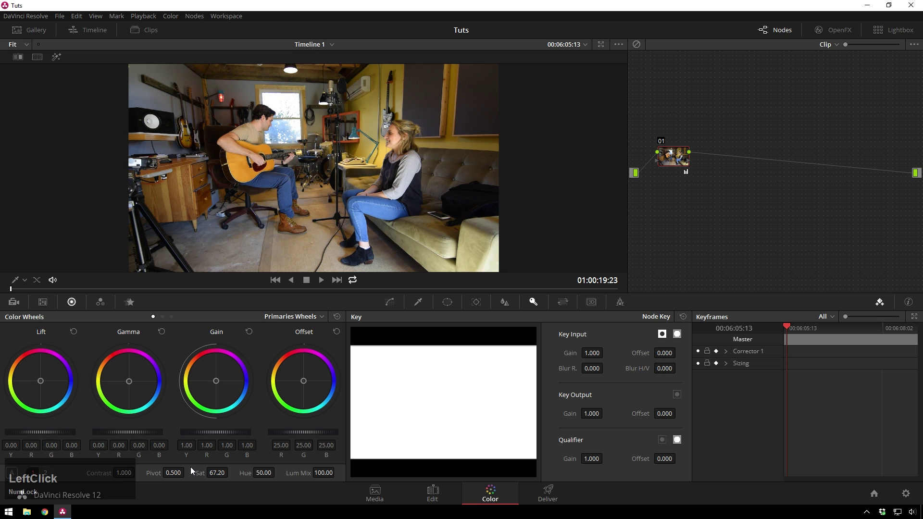
{"action": "key", "text": "alt+Num_Lock"}
Step: Add a Splitter/Combiner with three channel nodes (Alt+Y) and preview each channel in highlight mode
{"action": "key", "text": "alt+y"}
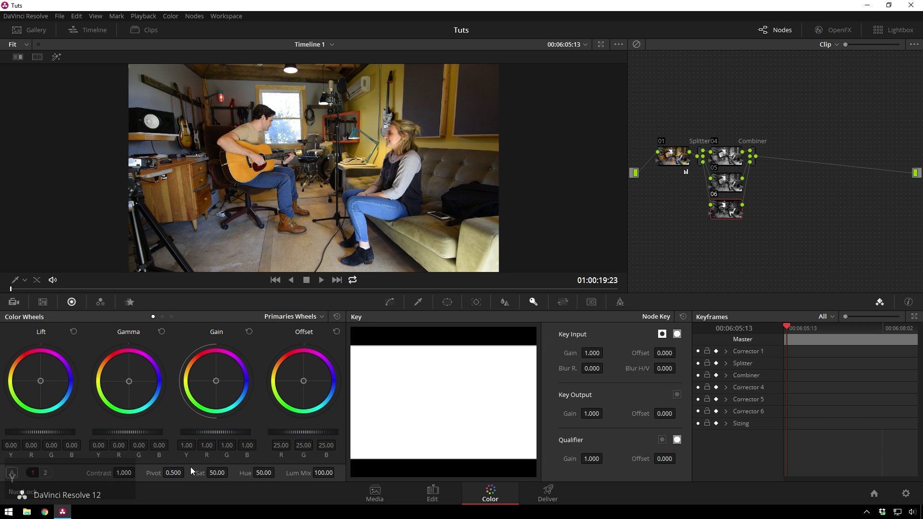
{"action": "left_click", "coordinate": [730, 156]}
{"action": "key", "text": "shift+h"}
{"action": "left_click", "coordinate": [732, 187]}
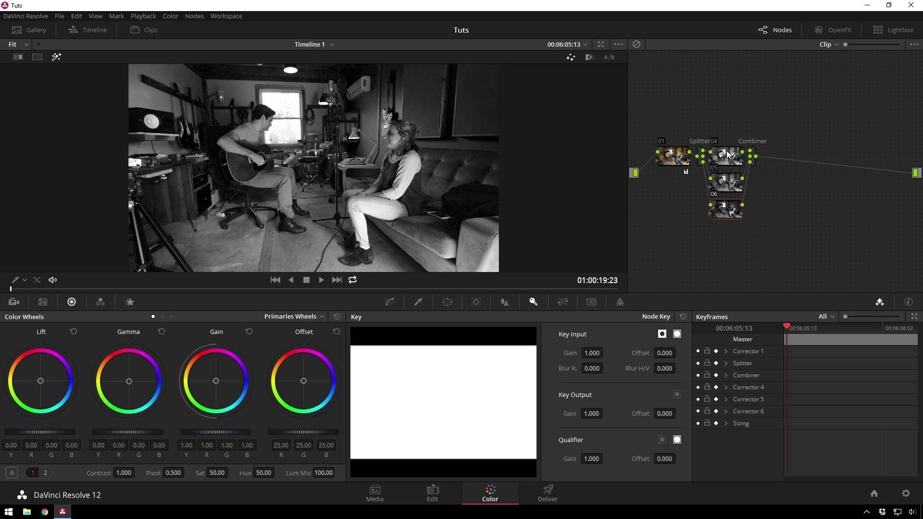
{"action": "left_click", "coordinate": [728, 155]}
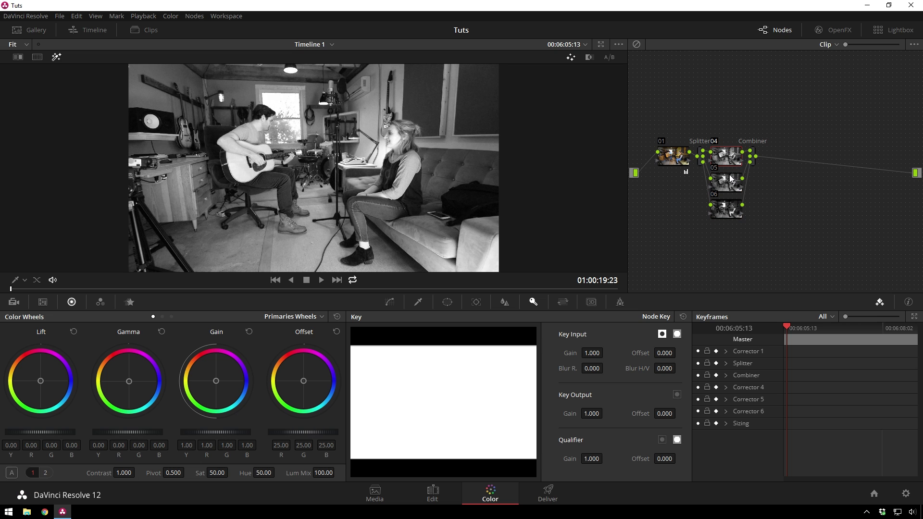
{"action": "key", "text": "shift+Num_Lock"}
{"action": "key", "text": "shift+h"}
Step: Append a new corrector node 07 after the Combiner
{"action": "left_click", "coordinate": [756, 169]}
{"action": "key", "text": "alt+s"}
Step: Make node 07 monochrome in the RGB Mixer with Preserve Luminance
{"action": "left_click", "coordinate": [786, 161]}
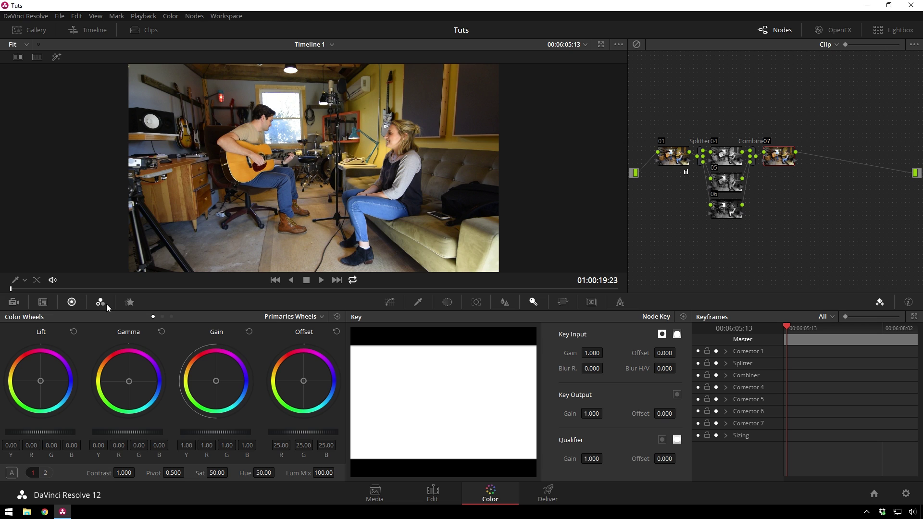
{"action": "left_click", "coordinate": [109, 308]}
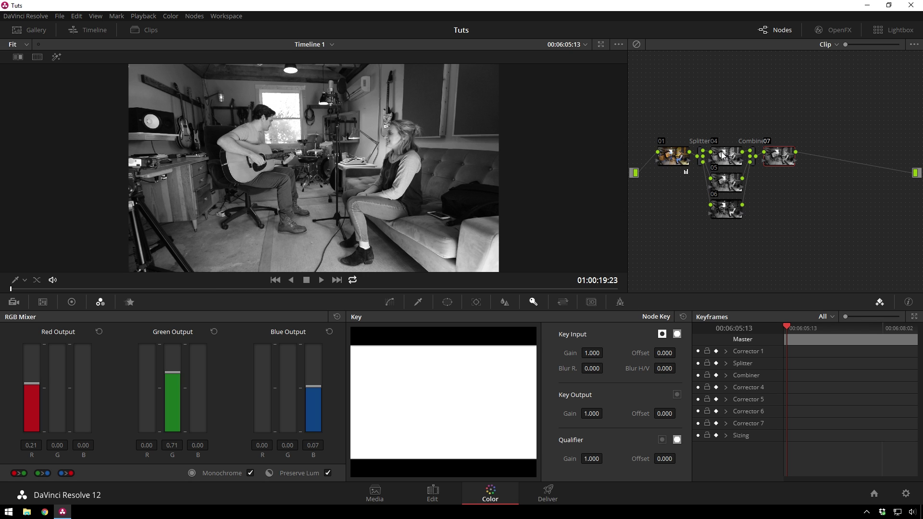
Step: Select the lower channel node to flatten the black-and-white image
{"action": "left_click", "coordinate": [728, 220]}
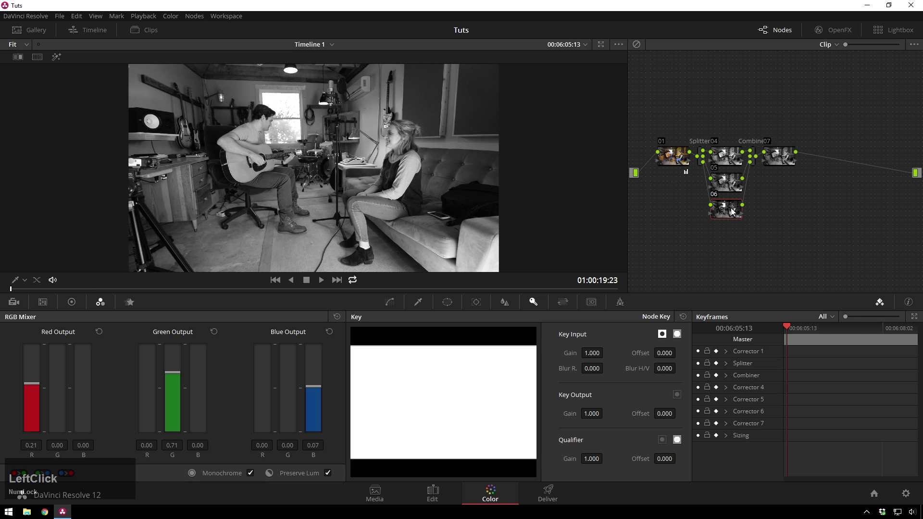
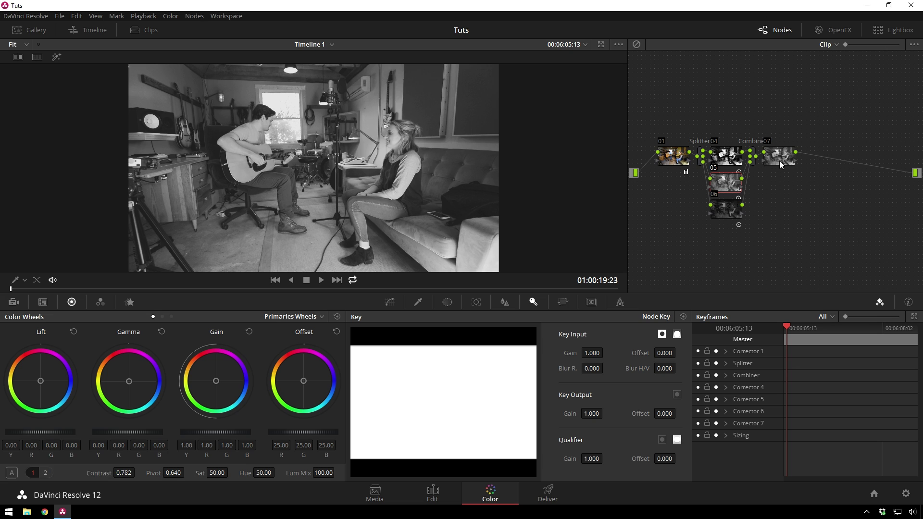
Step: Spread the nodes apart and add corrector node 08 before the lower channel node
{"action": "left_click_drag", "start_coordinate": [833, 148], "coordinate": [766, 162]}
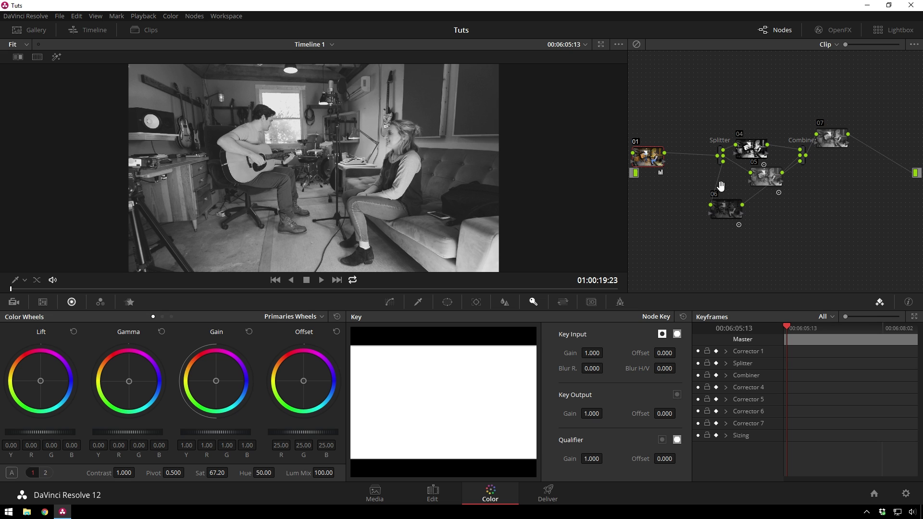
{"action": "key", "text": "alt+Num_Lock"}
{"action": "key", "text": "s"}
{"action": "left_click", "coordinate": [686, 202]}
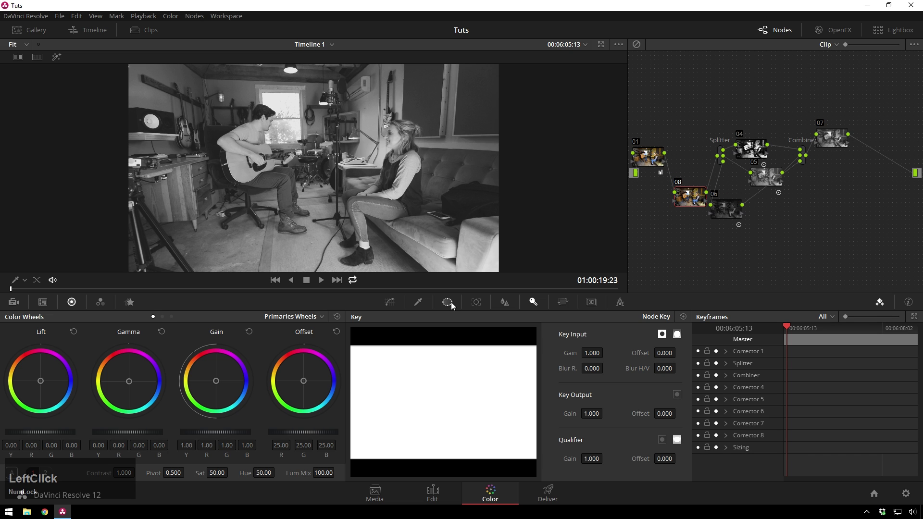
Step: Add a Circle window to node 08, reshaped into a soft, tilted oval around the musicians
{"action": "scroll", "scroll_direction": "down", "scroll_amount": 3}
{"action": "left_click", "coordinate": [375, 384]}
{"action": "scroll", "scroll_direction": "down", "scroll_amount": 3}
{"action": "left_click", "coordinate": [318, 216]}
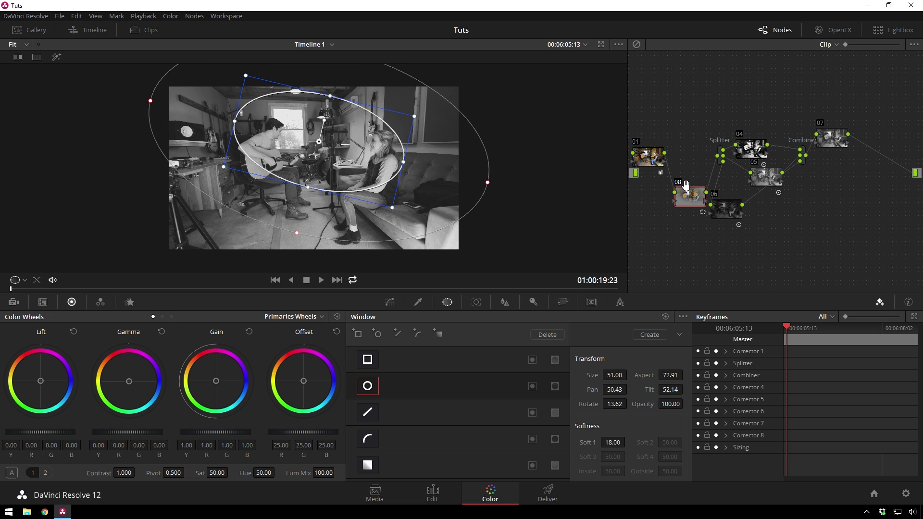
Step: Enable the oval window on the woman and add a second, inverted circular window
{"action": "left_click", "coordinate": [690, 198]}
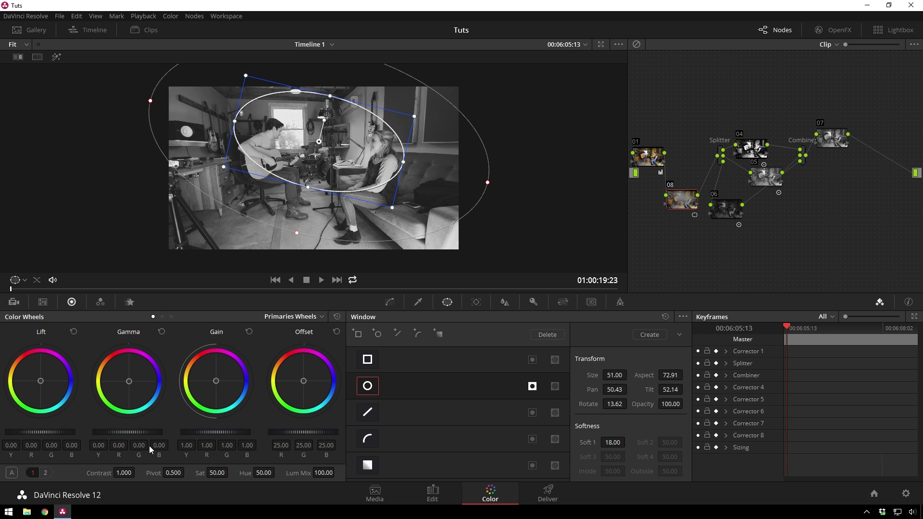
{"action": "scroll", "scroll_direction": "down", "scroll_amount": 3}
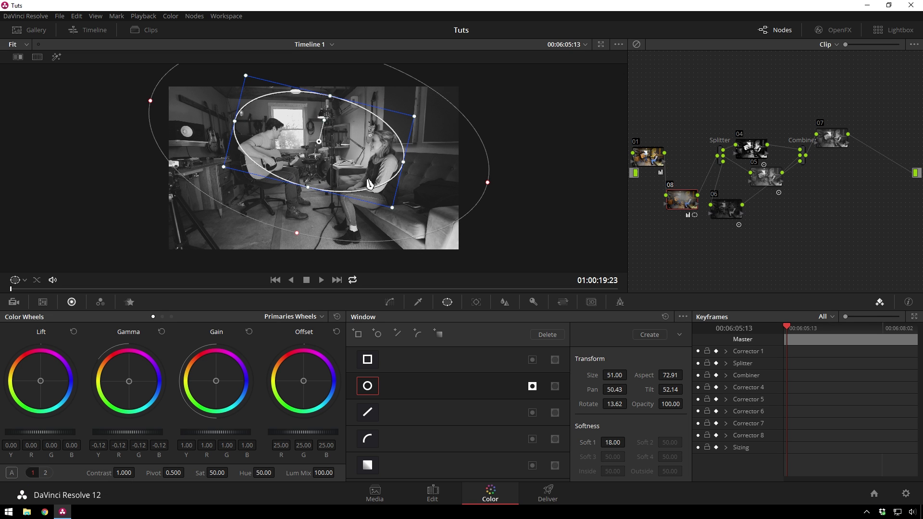
{"action": "left_click", "coordinate": [383, 342]}
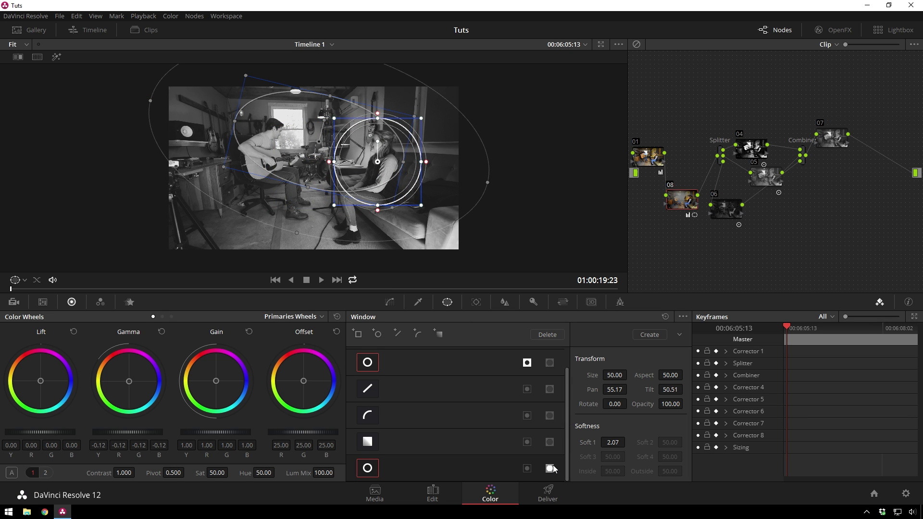
{"action": "left_click", "coordinate": [555, 469]}
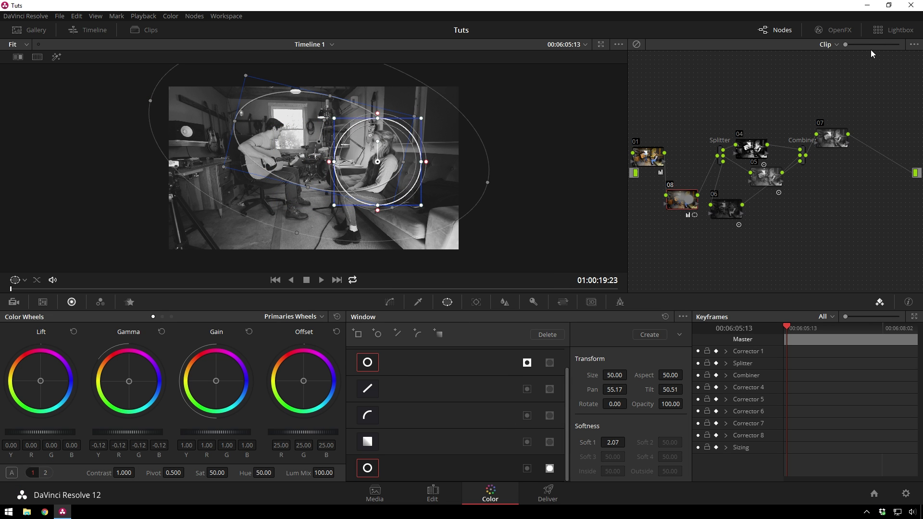
Step: Enlarge the node graph and add a third circular window for the guitarist
{"action": "left_click", "coordinate": [861, 47]}
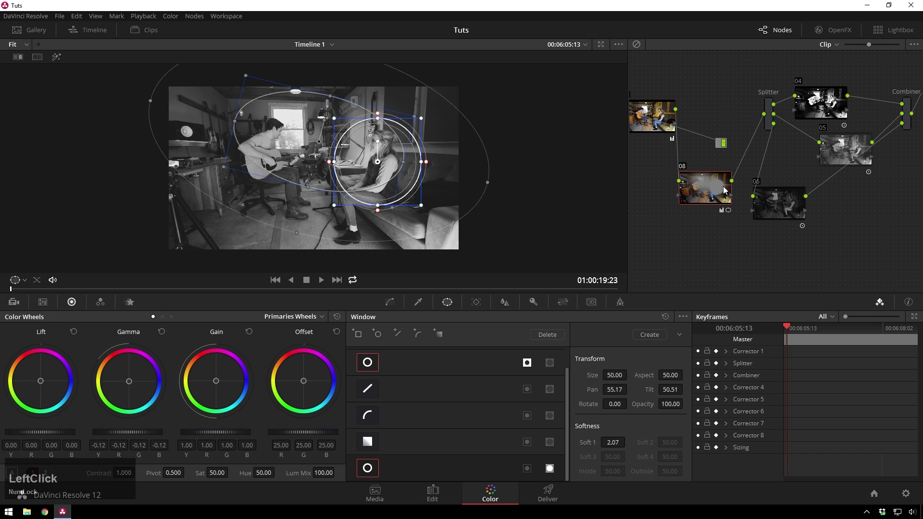
{"action": "left_click", "coordinate": [384, 215]}
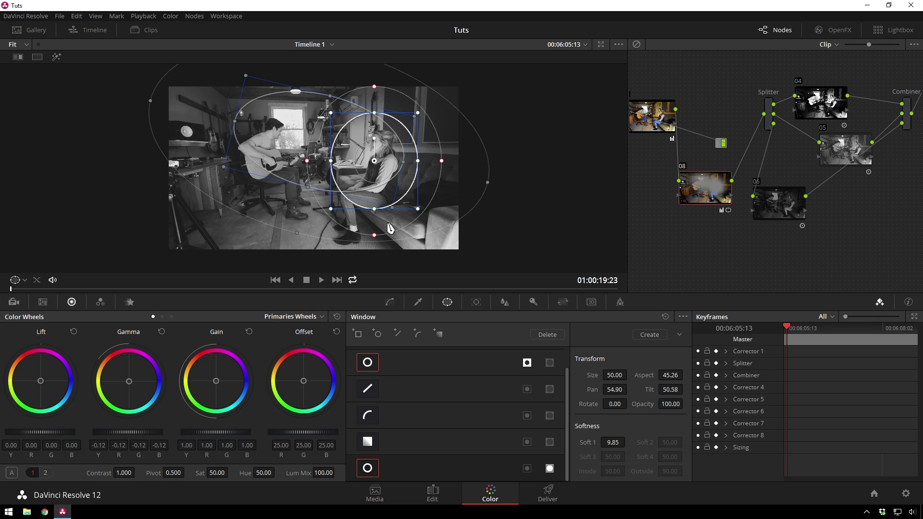
{"action": "left_click", "coordinate": [402, 161]}
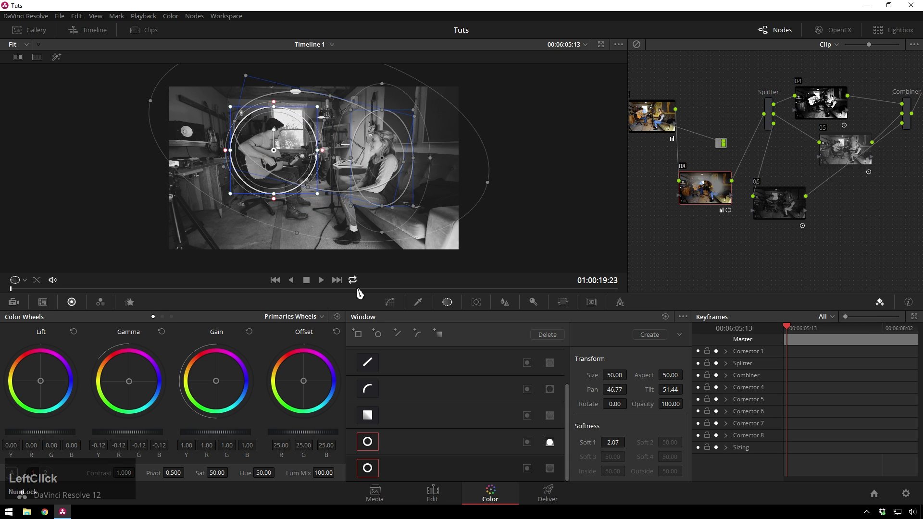
Step: Switch on the guitarist's circular window and raise its Soft 1 edge
{"action": "left_click", "coordinate": [550, 472]}
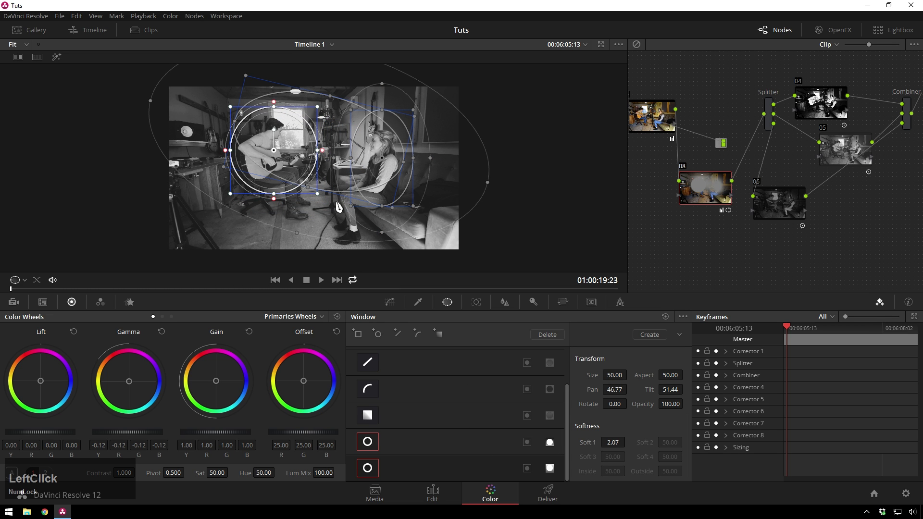
{"action": "left_click", "coordinate": [329, 156]}
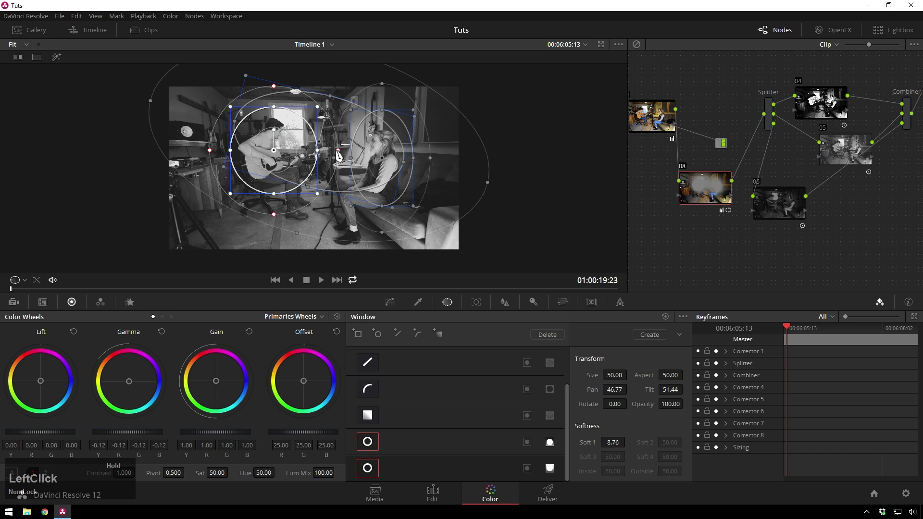
Step: Move to the Edit page and browse the Media Pool for the Candle Bug clip
{"action": "left_click", "coordinate": [744, 247]}
{"action": "scroll", "scroll_direction": "down", "scroll_amount": 3}
{"action": "scroll", "scroll_direction": "up", "scroll_amount": 3}
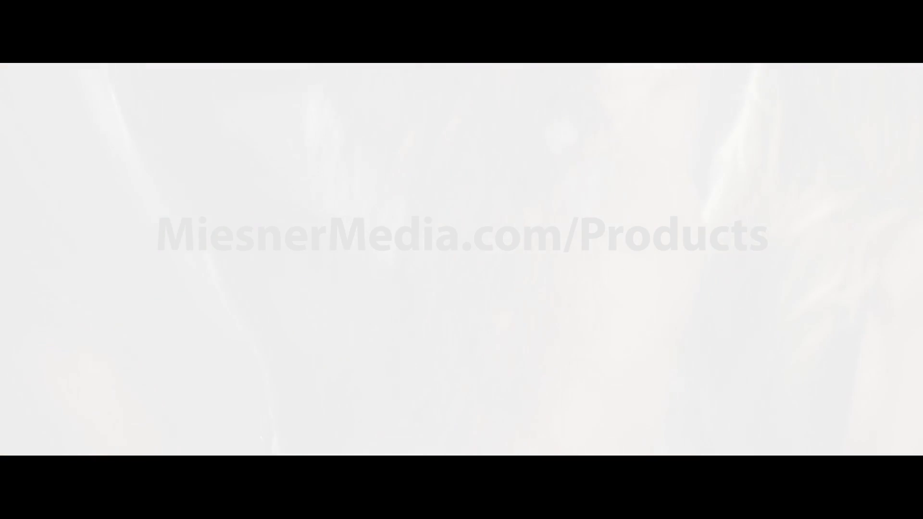
Step: Lay Candle Bug above the guitarist clip on Video 2 and cut away its overhang
{"action": "left_click", "coordinate": [435, 506]}
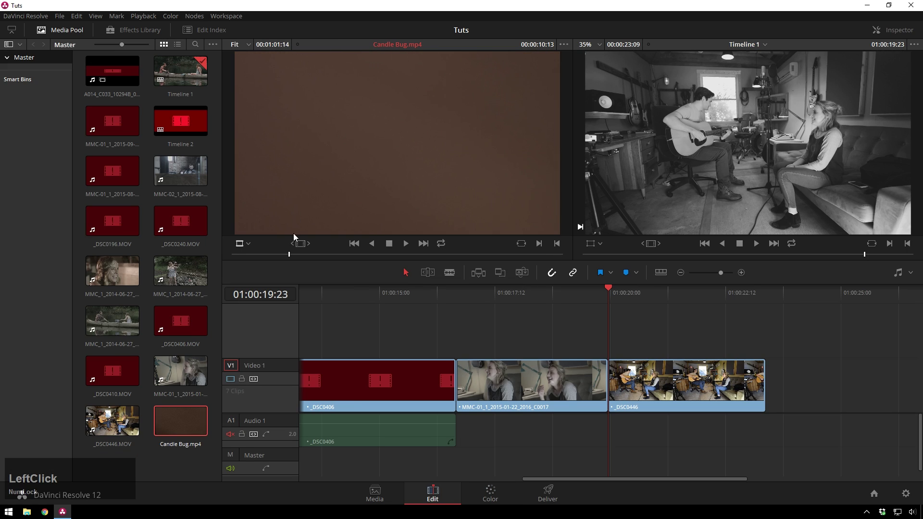
{"action": "key", "text": "space"}
{"action": "left_click", "coordinate": [460, 149]}
{"action": "scroll", "scroll_direction": "up", "scroll_amount": 3}
{"action": "left_click", "coordinate": [528, 483]}
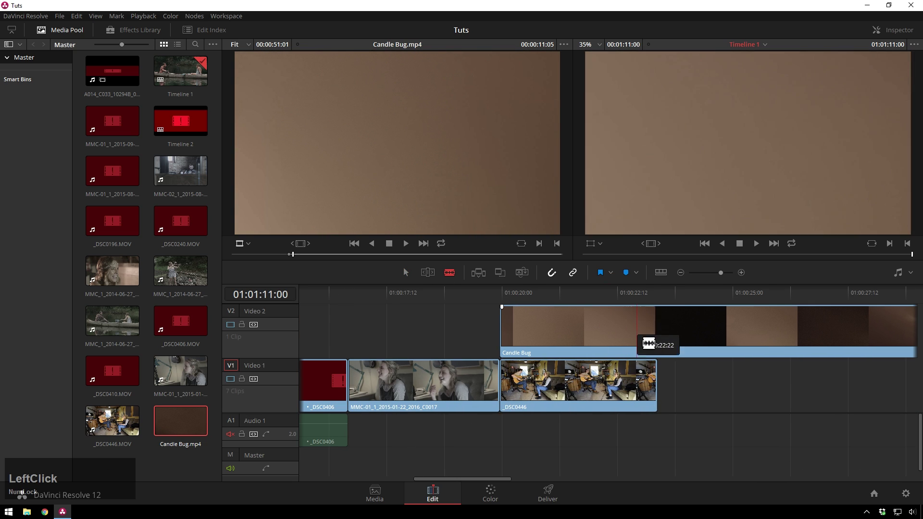
{"action": "key", "text": "Delete"}
{"action": "left_click", "coordinate": [571, 333]}
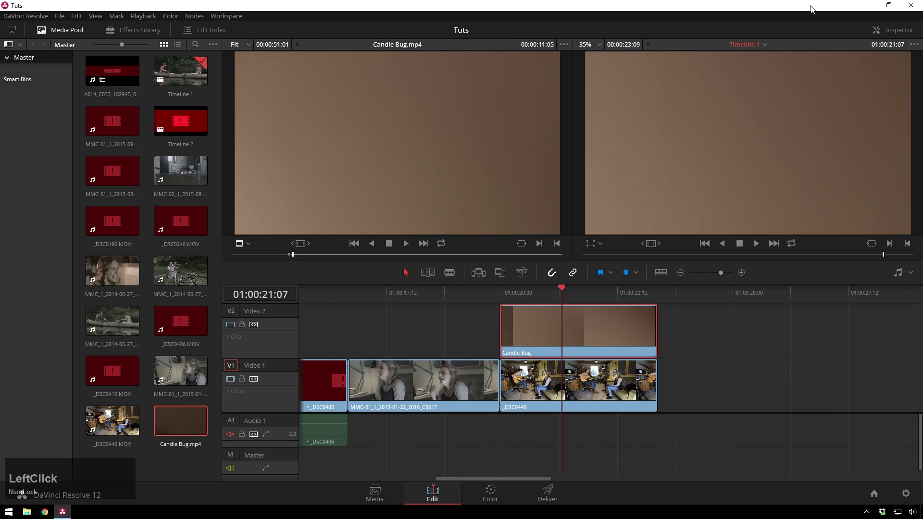
Step: Blend the light leak with Screen composite mode at about 49% opacity and review playback
{"action": "left_click", "coordinate": [903, 35]}
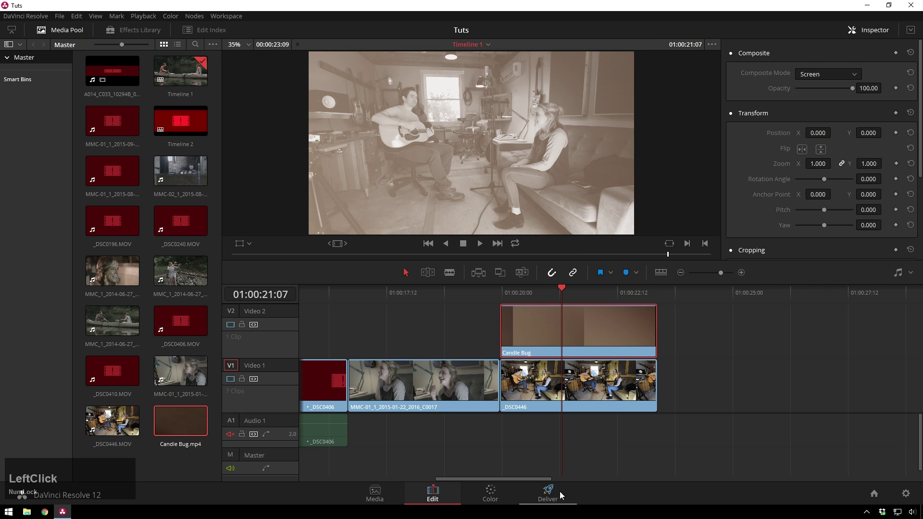
{"action": "left_click", "coordinate": [850, 89]}
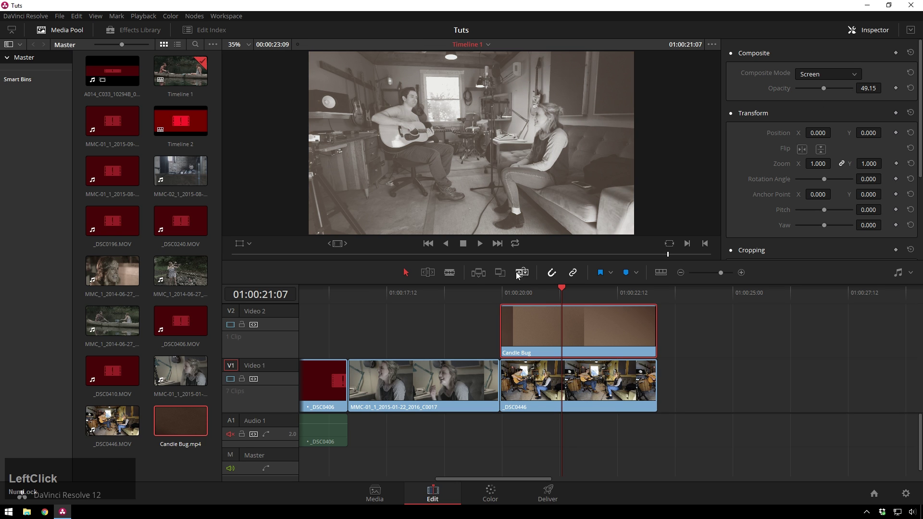
{"action": "key", "text": "space"}
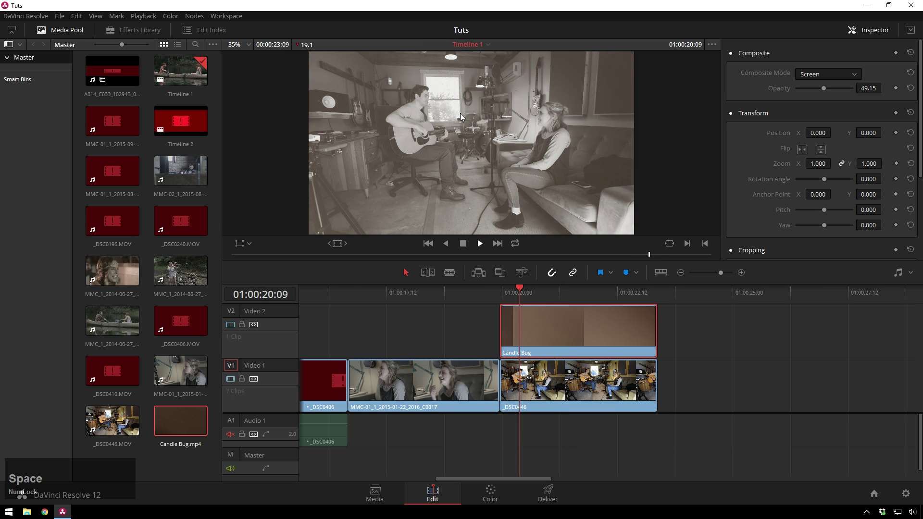
{"action": "key", "text": "space"}
Step: Return to the Color page, show the Clips strip and reset the guitarist clip's grade
{"action": "left_click", "coordinate": [505, 501]}
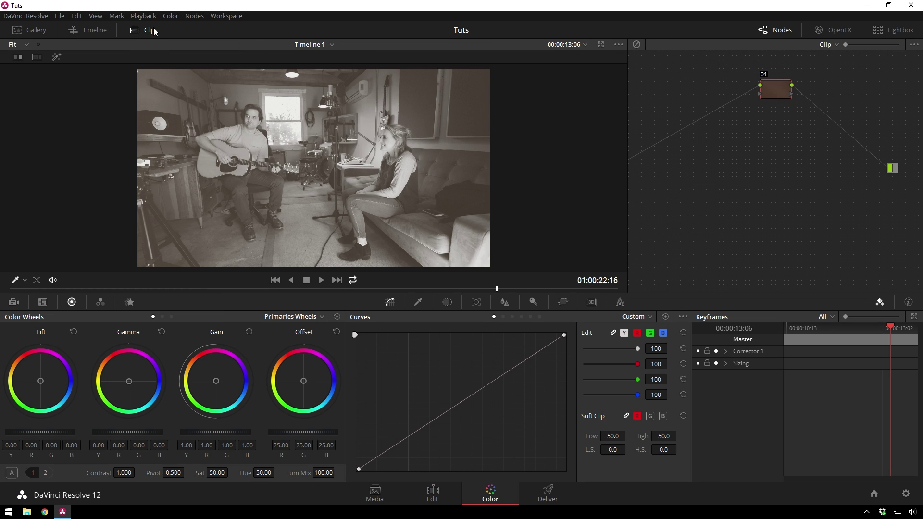
{"action": "left_click", "coordinate": [156, 31]}
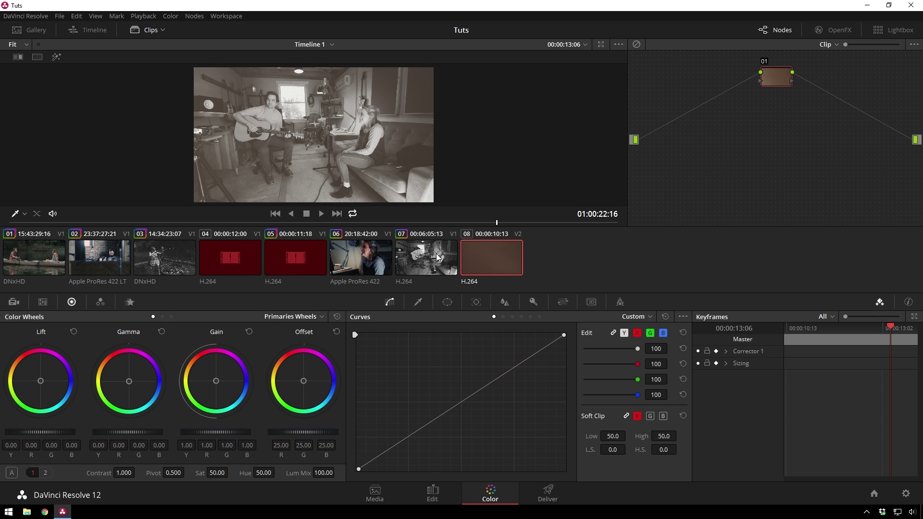
{"action": "left_click", "coordinate": [438, 257]}
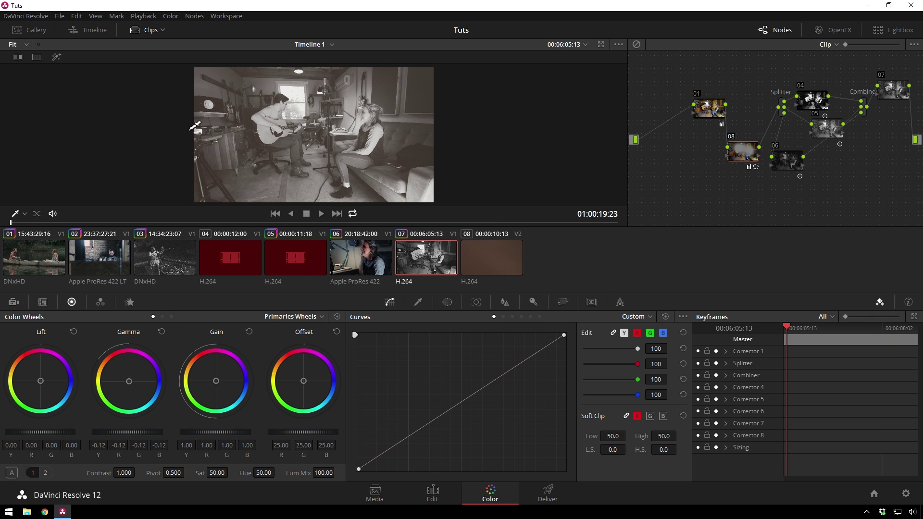
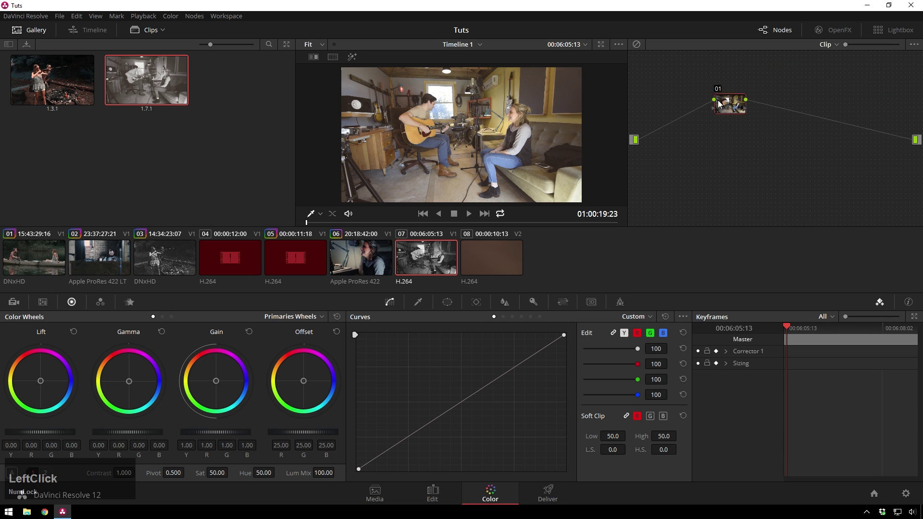
Step: Add the guitarist and light leak clips into a new group named 'bw'
{"action": "left_click", "coordinate": [495, 248]}
{"action": "right_click", "coordinate": [495, 247]}
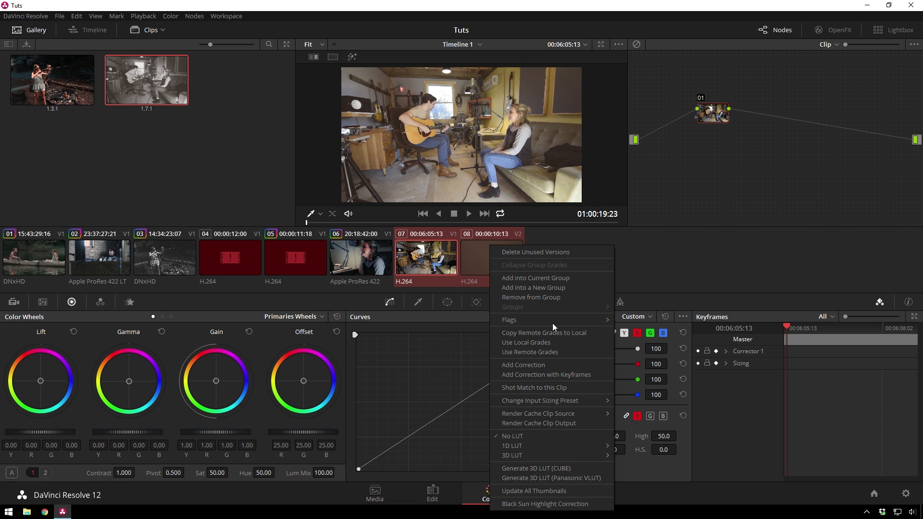
{"action": "left_click", "coordinate": [559, 292]}
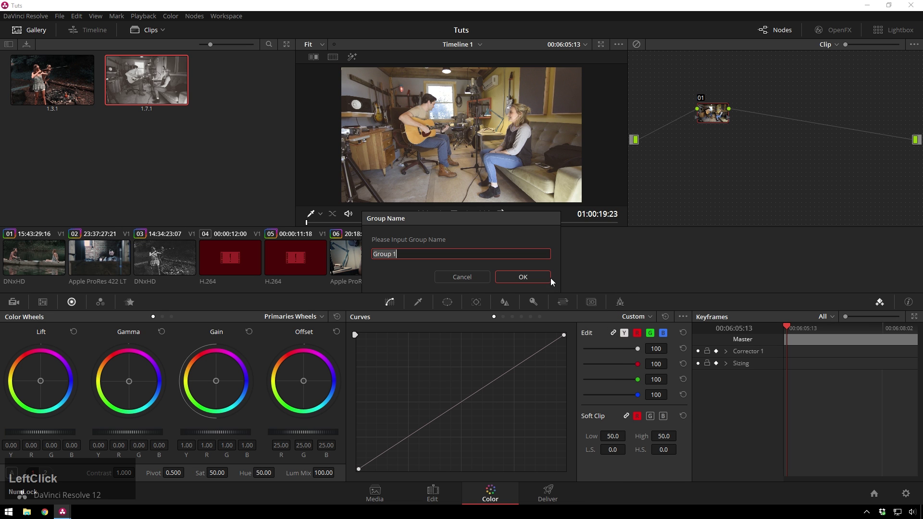
{"action": "key", "text": "shift+Num_Lock"}
{"action": "key", "text": "shift+l"}
{"action": "key", "text": "BackSpace"}
{"action": "type", "text": "bw"}
{"action": "key", "text": "Return"}
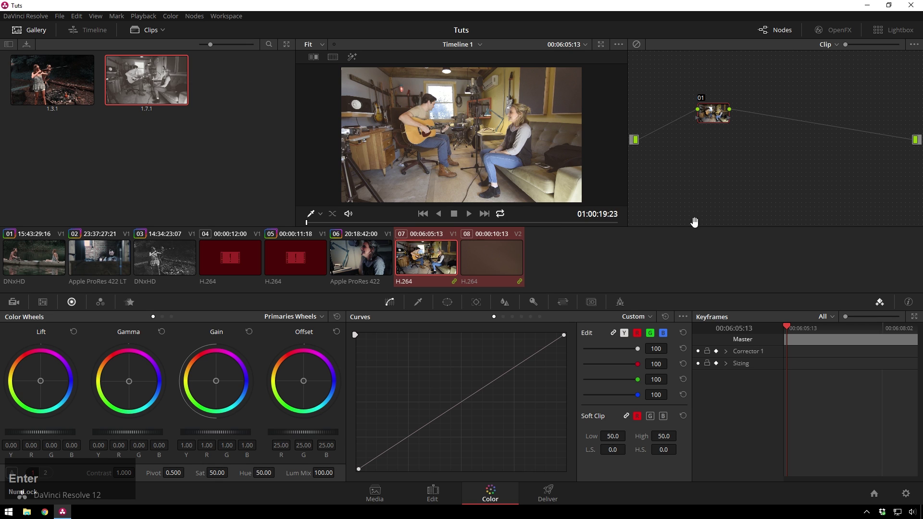
Step: Paste the monochrome node tree into Group Post-Clip and check it on clip 08
{"action": "left_click", "coordinate": [824, 46]}
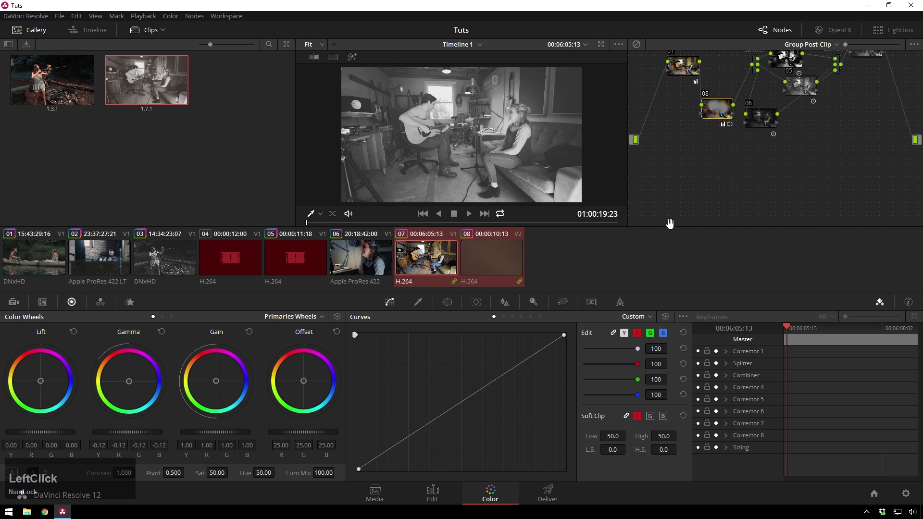
{"action": "key", "text": "space"}
{"action": "key", "text": "space"}
{"action": "left_click", "coordinate": [567, 257]}
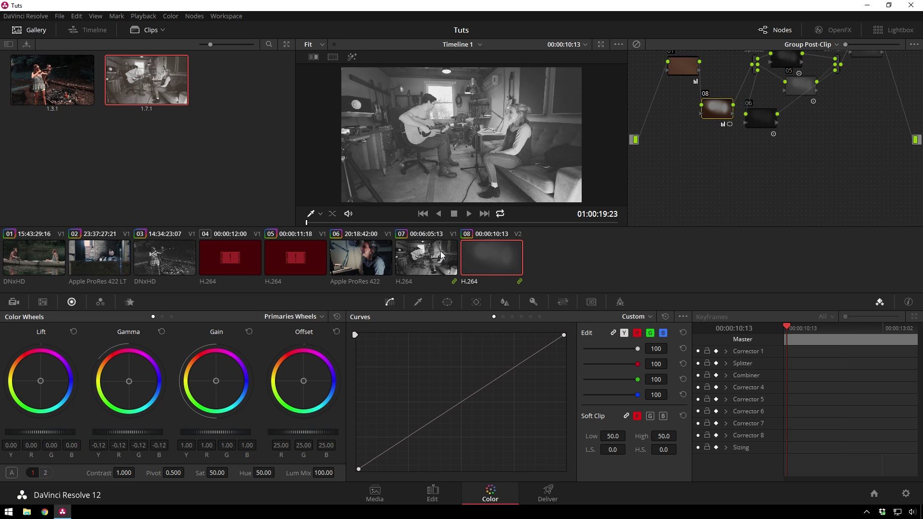